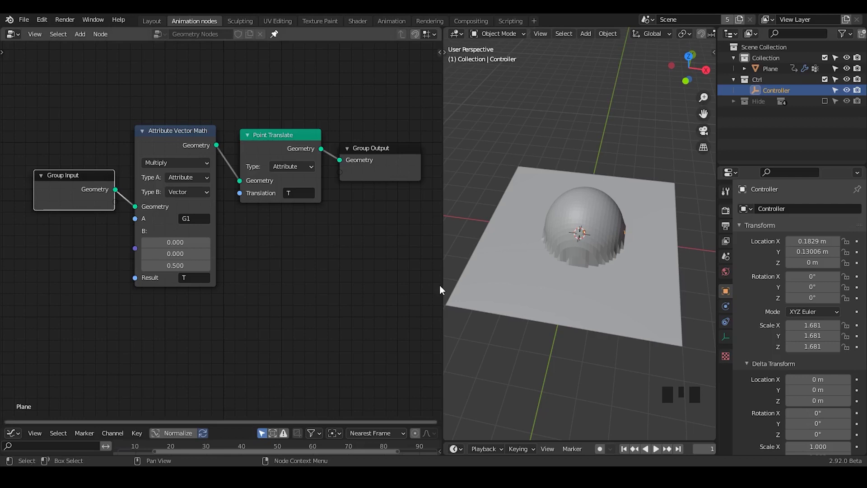
Step: Move the Controller empty across the plane and scale it to 2.560, enlarging the dome
{"action": "key", "text": "g"}
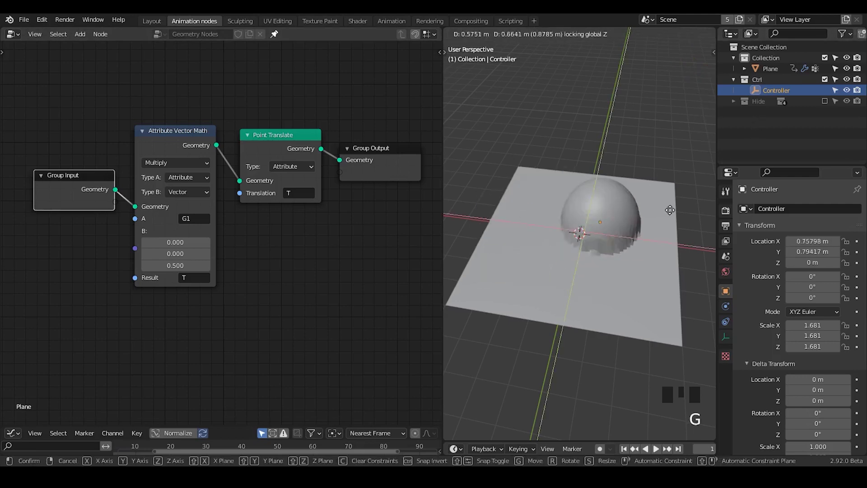
{"action": "key", "text": "s"}
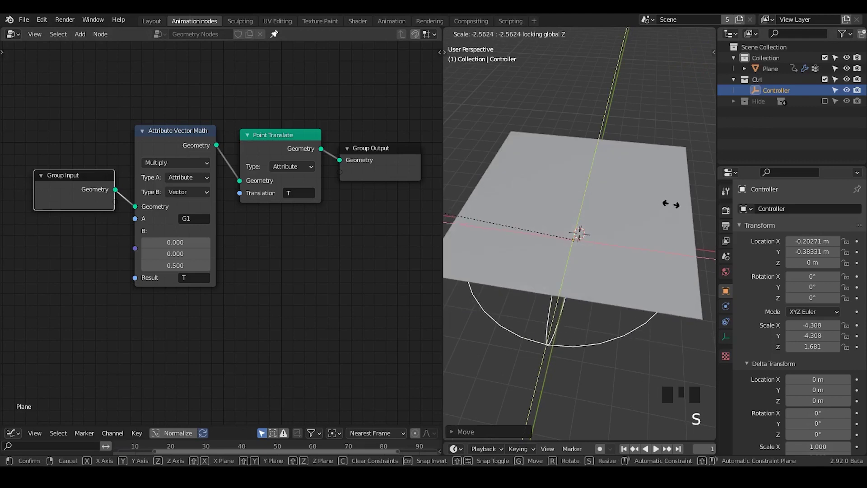
{"action": "key", "text": "s"}
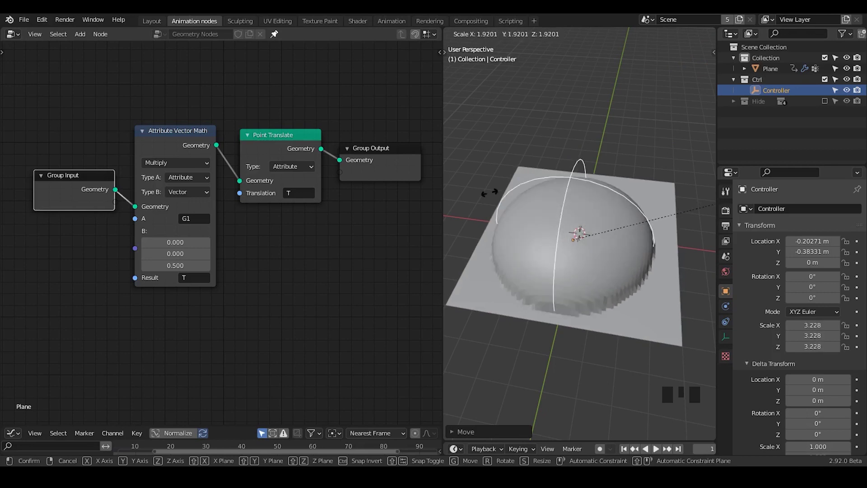
Step: Switch the Vertex Weight Proximity falloff type so the dome becomes a sharp peak, then test by moving Controller
{"action": "left_click_drag", "start_coordinate": [278, 30], "coordinate": [775, 81]}
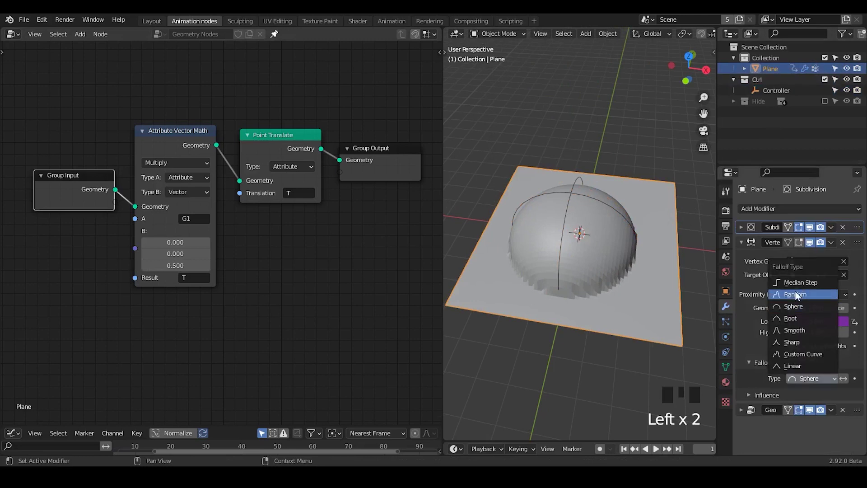
{"action": "left_click_drag", "start_coordinate": [799, 295], "coordinate": [633, 289]}
{"action": "left_click_drag", "start_coordinate": [633, 289], "coordinate": [599, 181]}
{"action": "left_click", "coordinate": [599, 181]}
{"action": "key", "text": "g"}
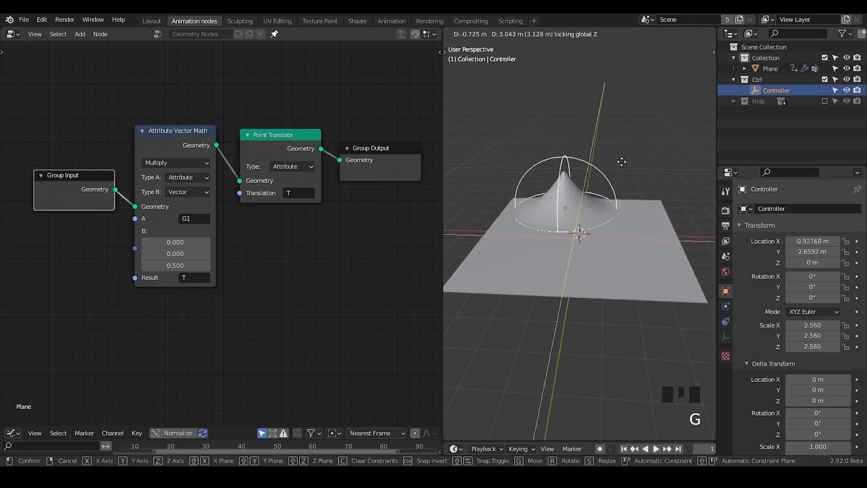
Step: Select the Plane object in the outliner
{"action": "left_click", "coordinate": [779, 75]}
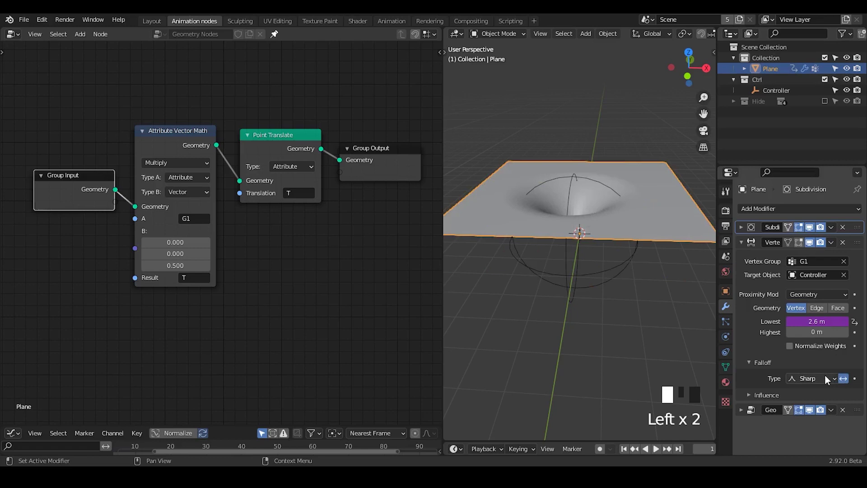
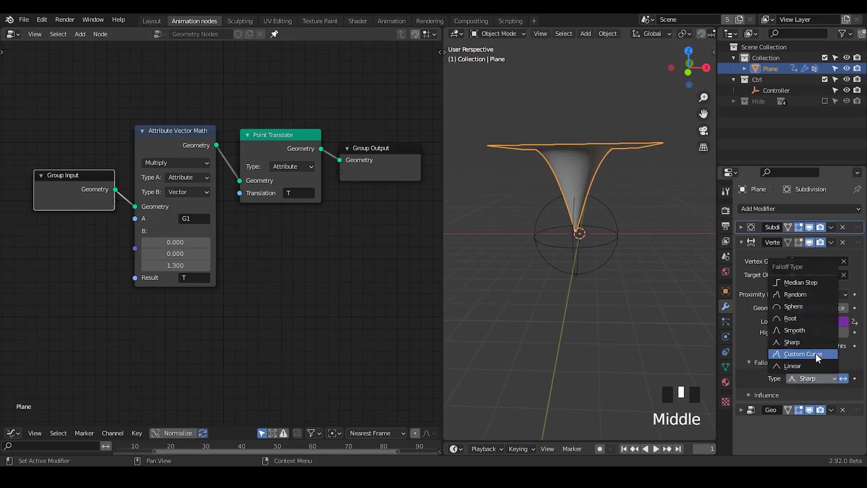
Step: Reach the custom falloff curve widget and begin reshaping its profile
{"action": "left_click_drag", "start_coordinate": [820, 358], "coordinate": [571, 201]}
{"action": "scroll", "scroll_direction": "up", "scroll_amount": 3}
{"action": "left_click_drag", "start_coordinate": [573, 218], "coordinate": [563, 219]}
{"action": "scroll", "scroll_direction": "down", "scroll_amount": 3}
Step: Add a curve point and drag points into a stepped bell profile with a small spire
{"action": "left_click", "coordinate": [848, 320]}
{"action": "left_click_drag", "start_coordinate": [580, 227], "coordinate": [811, 364]}
{"action": "left_click_drag", "start_coordinate": [811, 364], "coordinate": [601, 233]}
{"action": "left_click_drag", "start_coordinate": [601, 232], "coordinate": [625, 238]}
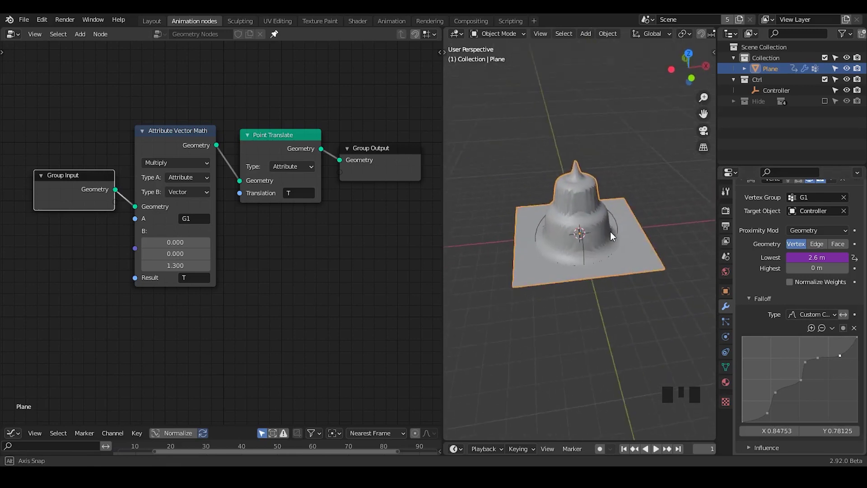